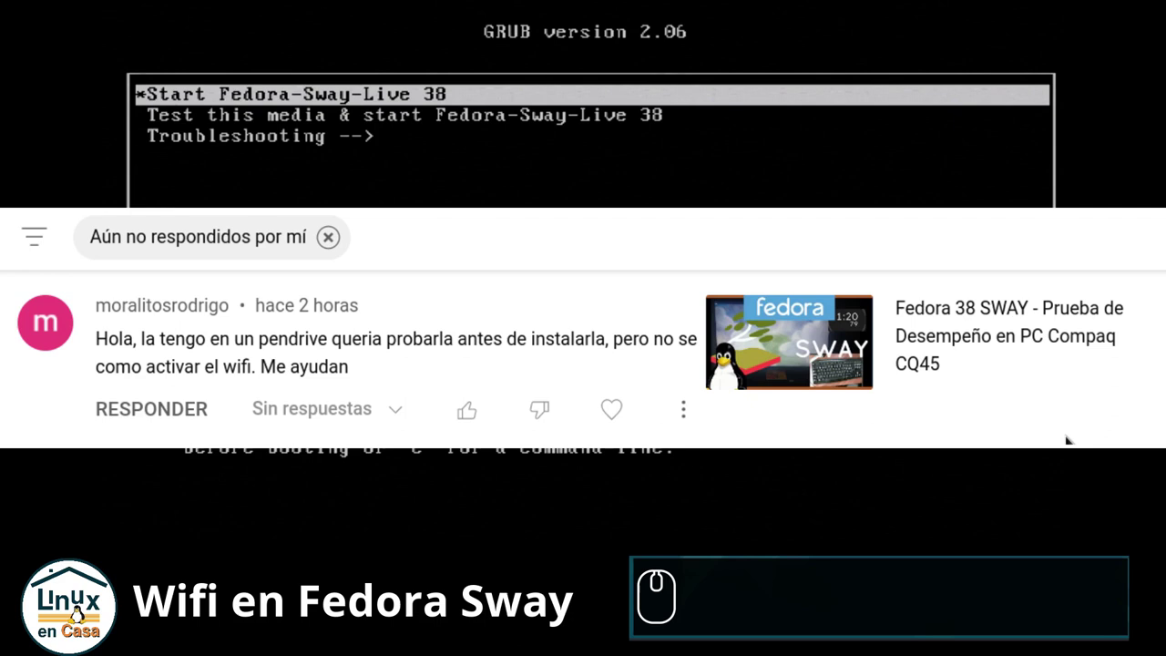
# Step: Browse the GRUB entries, return to Start Fedora-Sway-Live 38 and boot it
pyautogui.press('Down')
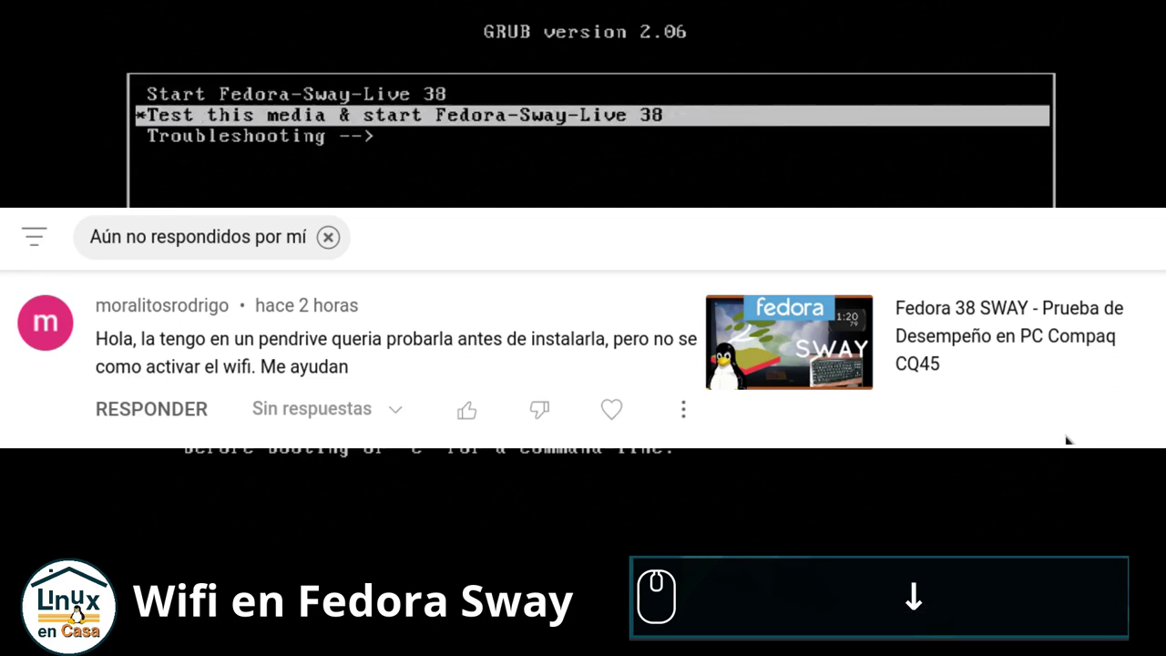
pyautogui.press('Down')
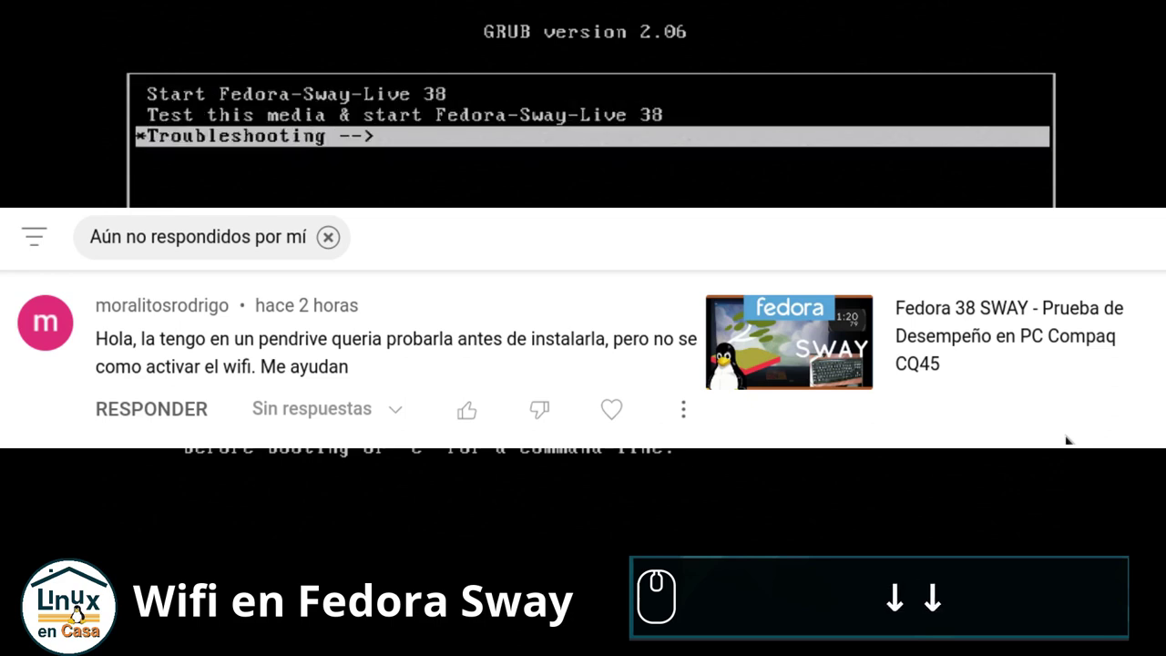
pyautogui.press('Up')
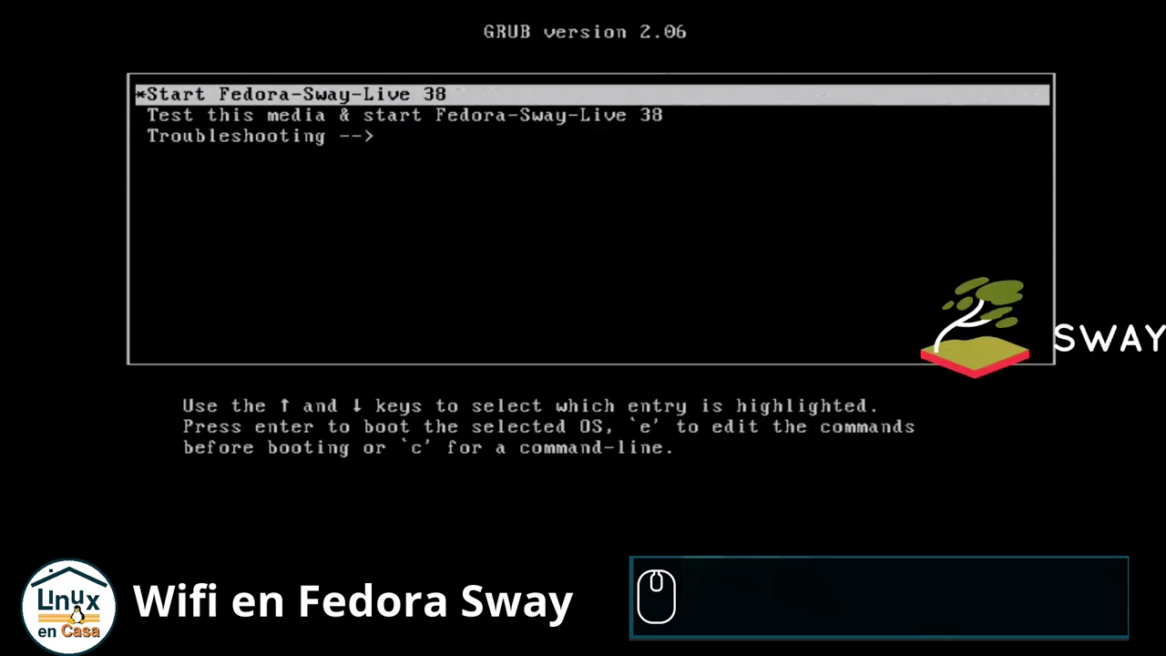
pyautogui.press('Return')
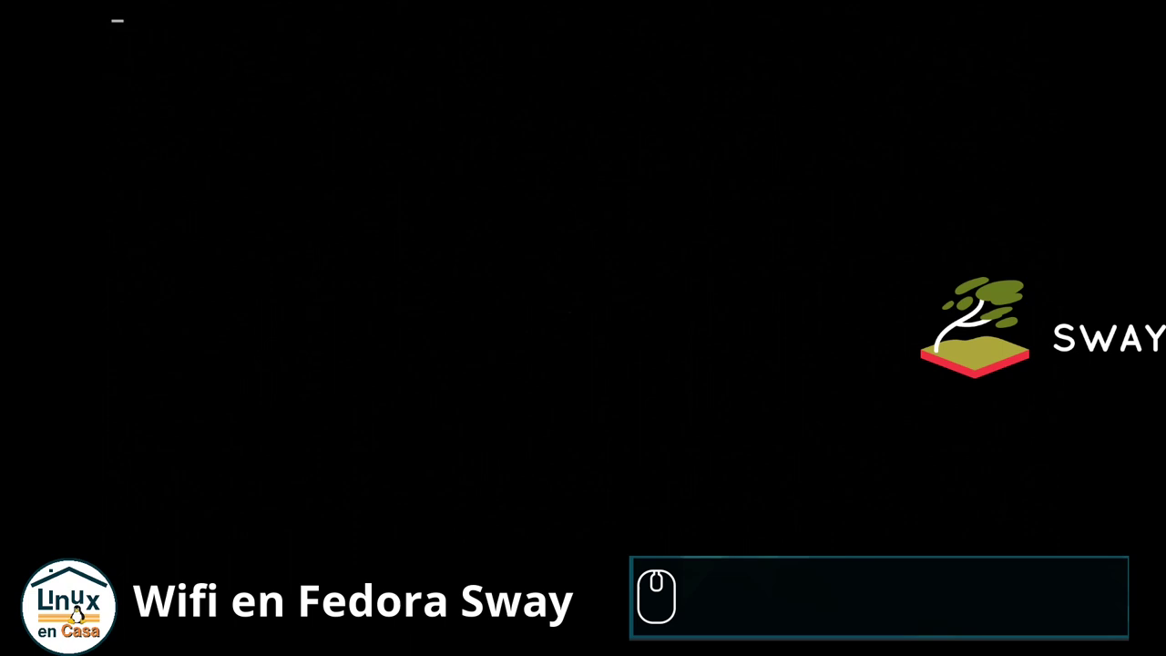
# Step: Wait on the black Sway logo screen while the live system continues booting
pyautogui.scroll(-3)
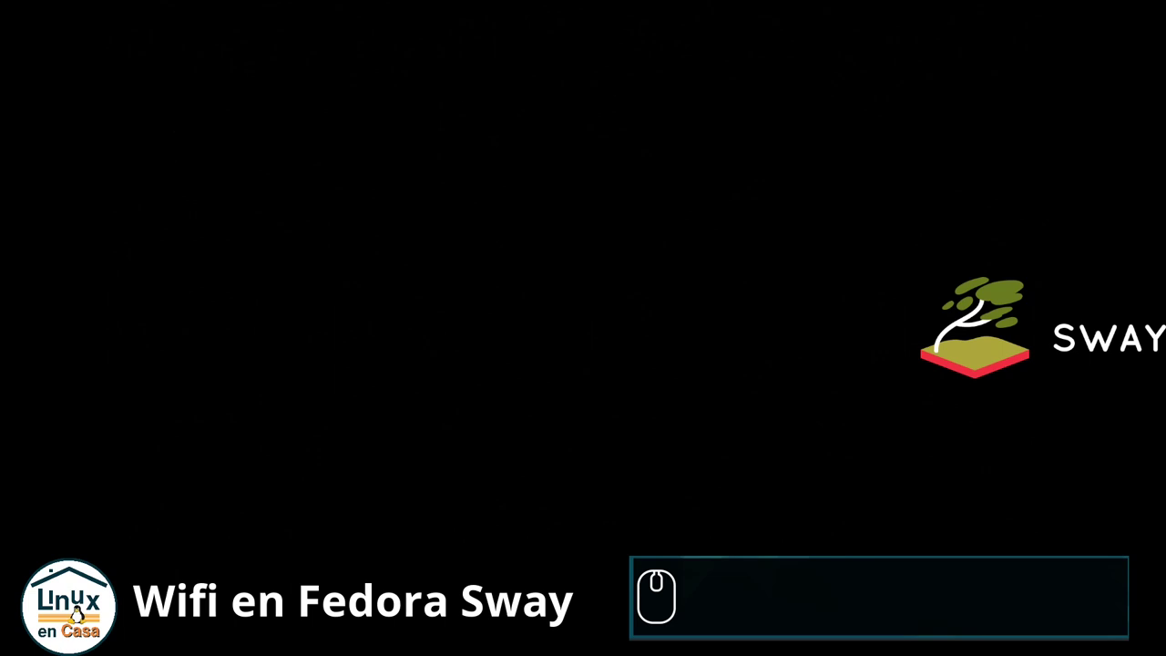
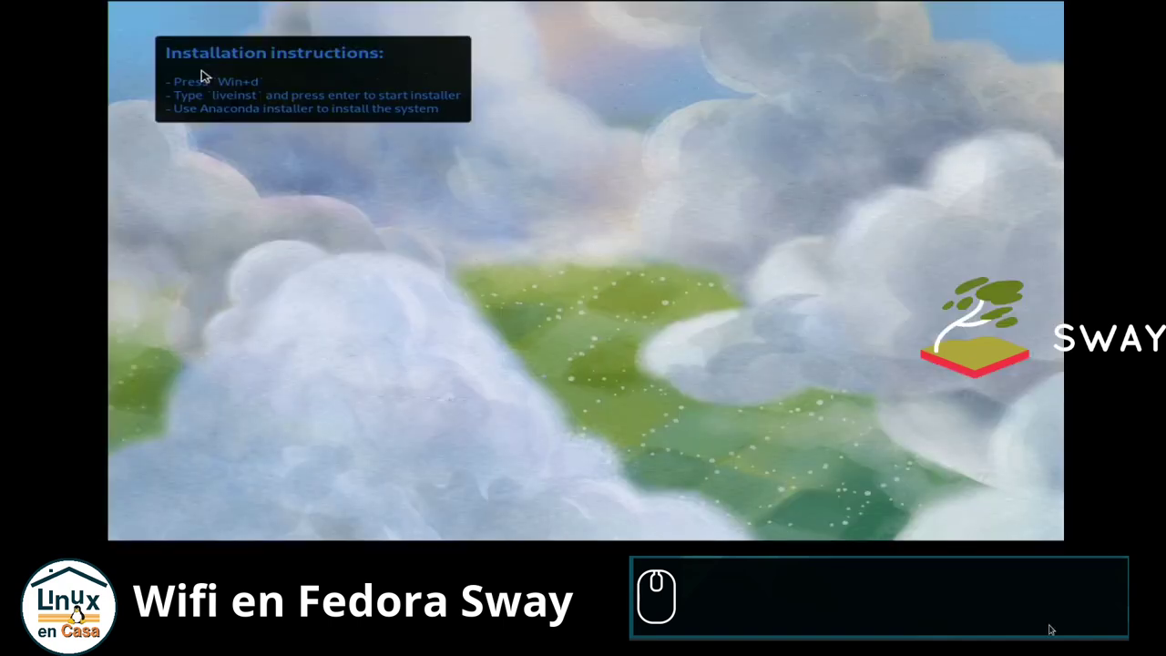
# Step: Check the network tray applet, which reports networking enabled but still disconnected
pyautogui.rightClick(207, 69)
pyautogui.click(207, 69)
pyautogui.doubleClick(207, 70)
pyautogui.doubleClick(207, 69)
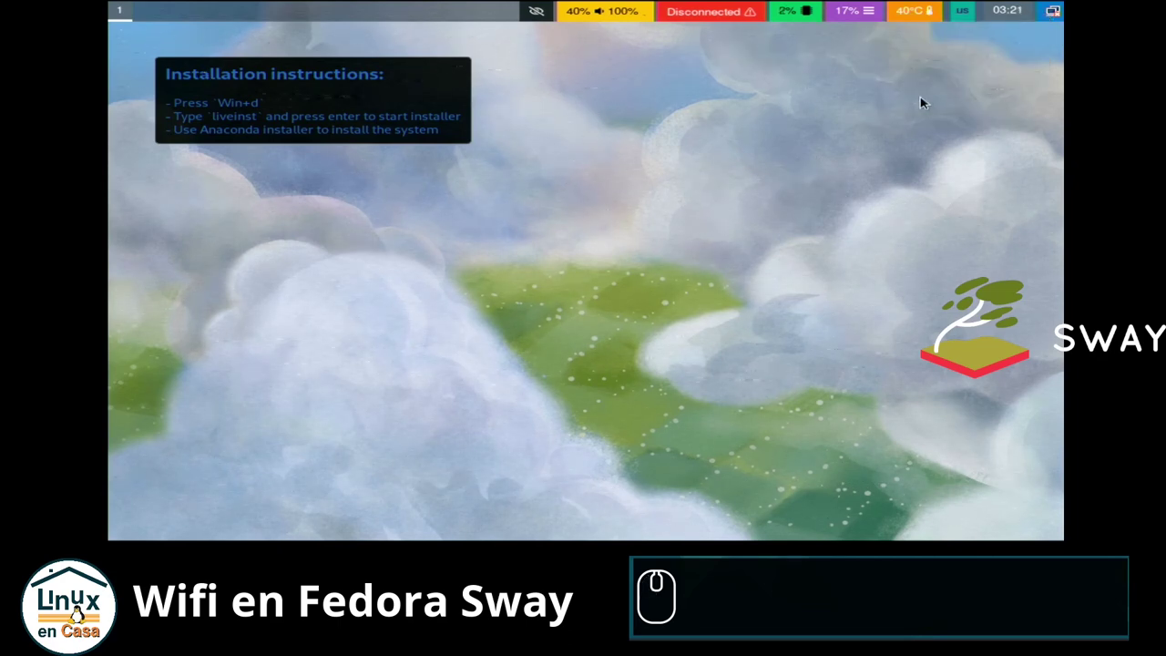
pyautogui.click(1044, 11)
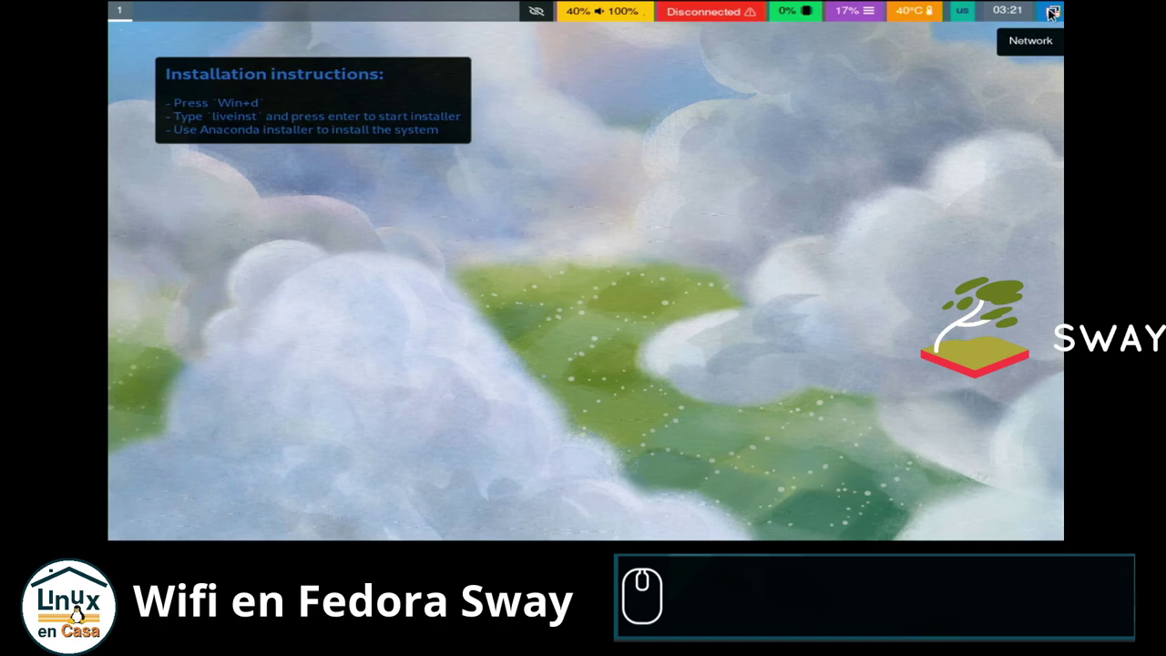
pyautogui.moveTo(1052, 8); pyautogui.dragTo(943, 45)
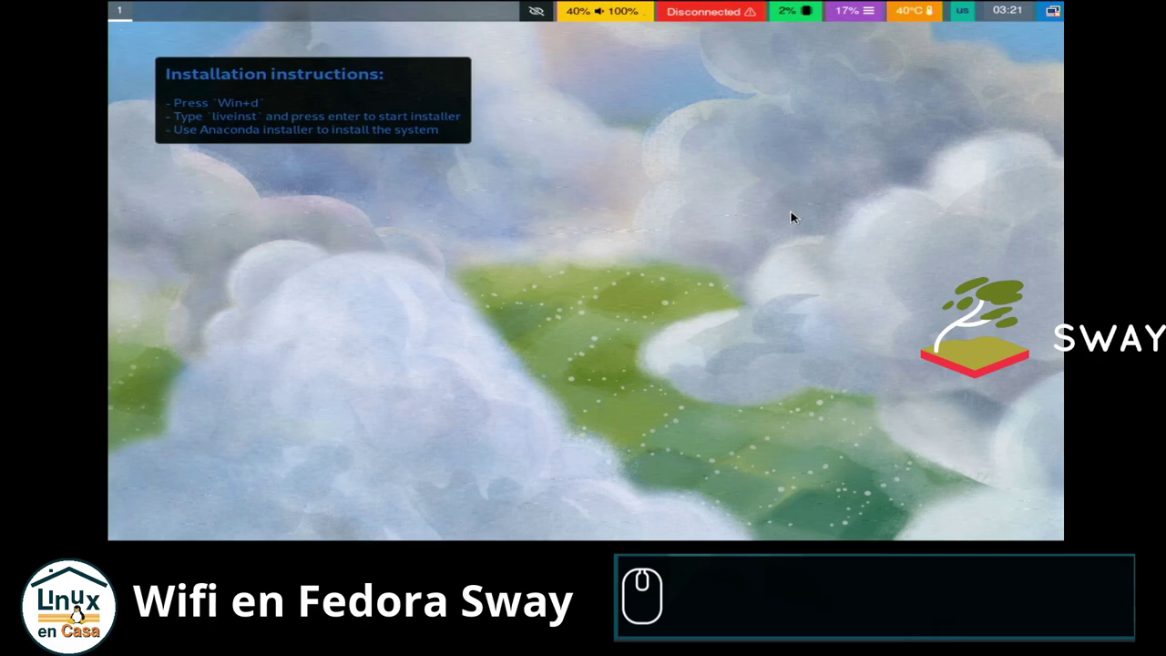
# Step: Launch the foot terminal and run lsusb to list the current USB devices
pyautogui.press('super+Return')
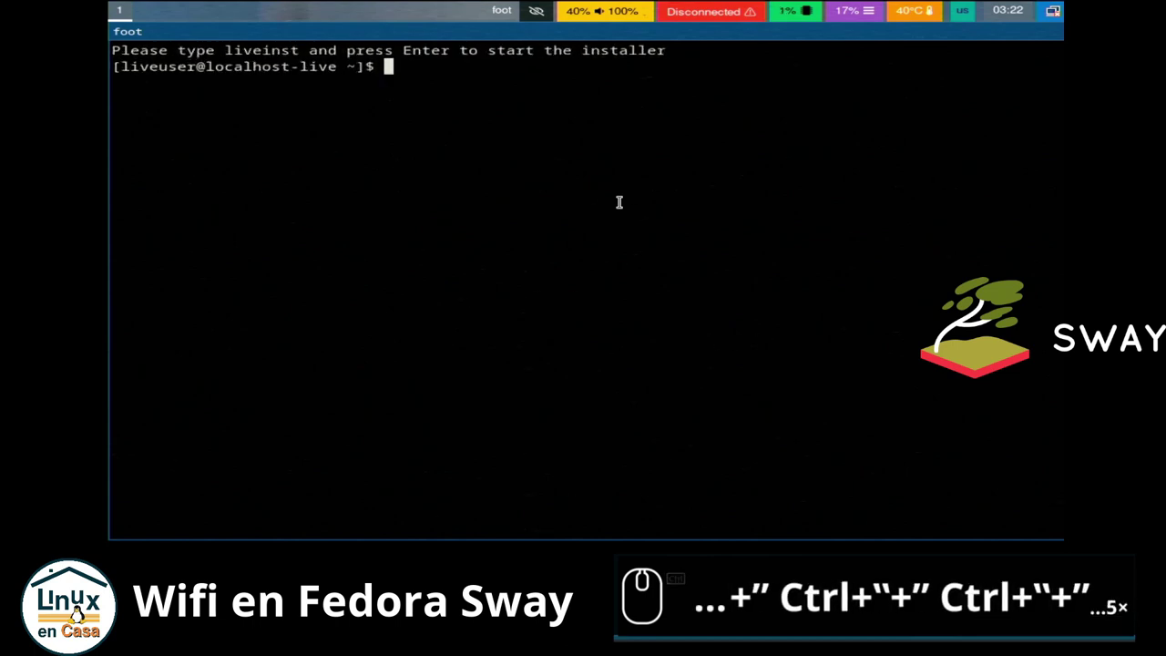
pyautogui.write('lsusb')
pyautogui.press('Return')
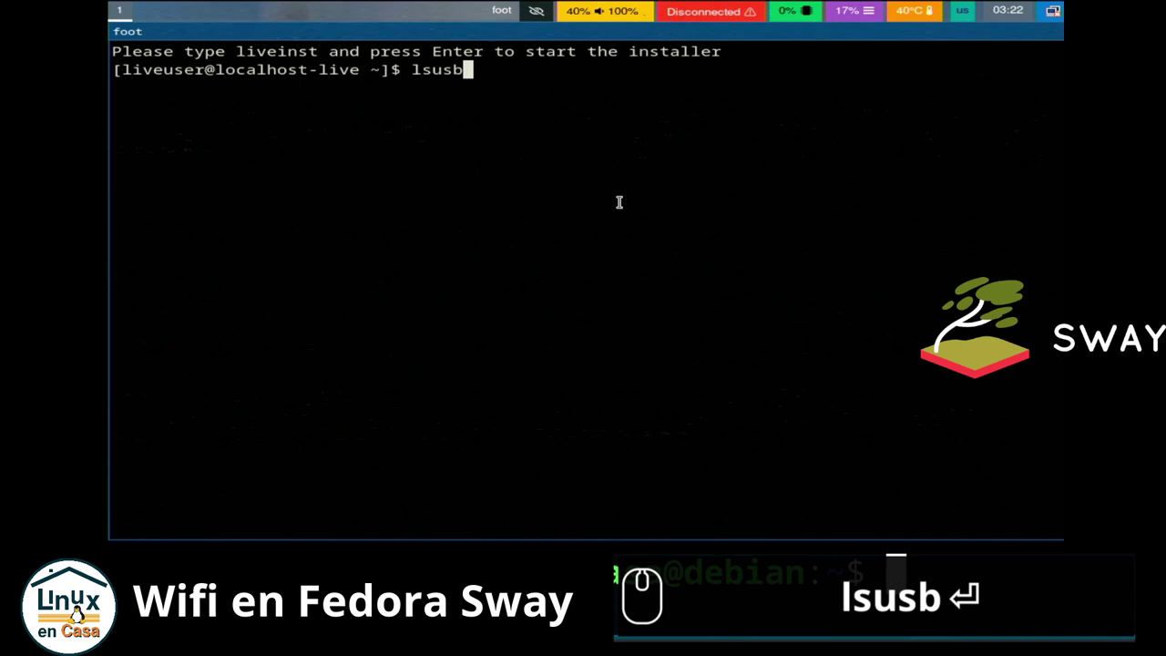
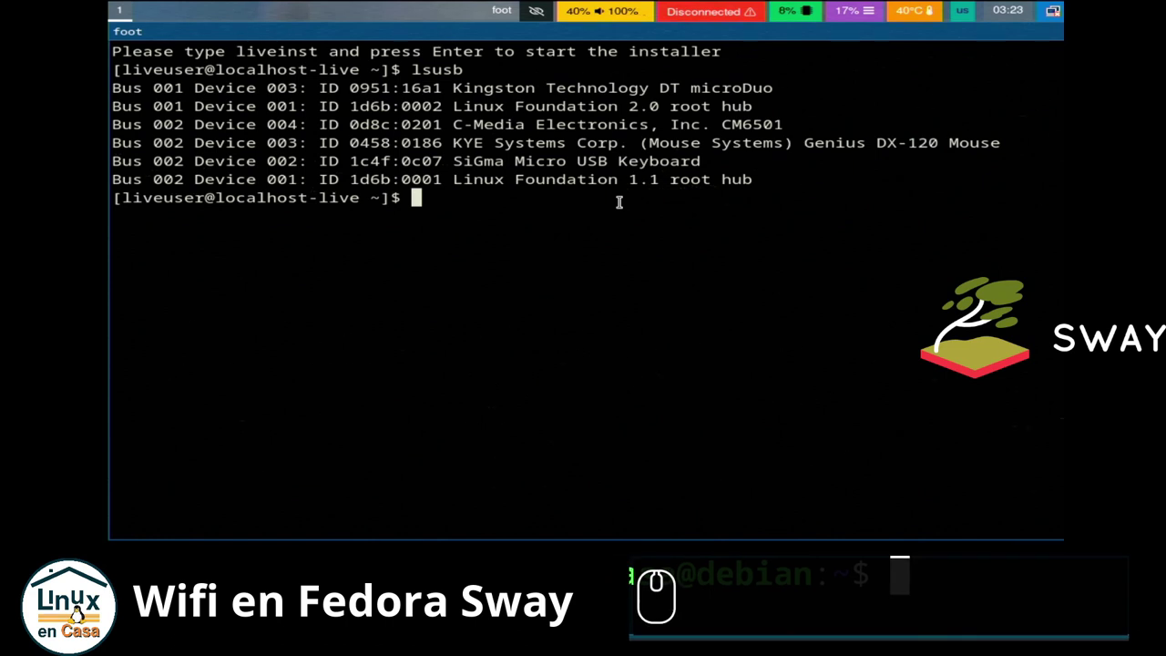
# Step: Run lsusb again after plugging in the adapter, revealing the Ralink MT7601U Wireless Adapter
pyautogui.write('lsusb')
pyautogui.press('Return')
pyautogui.press('Return')
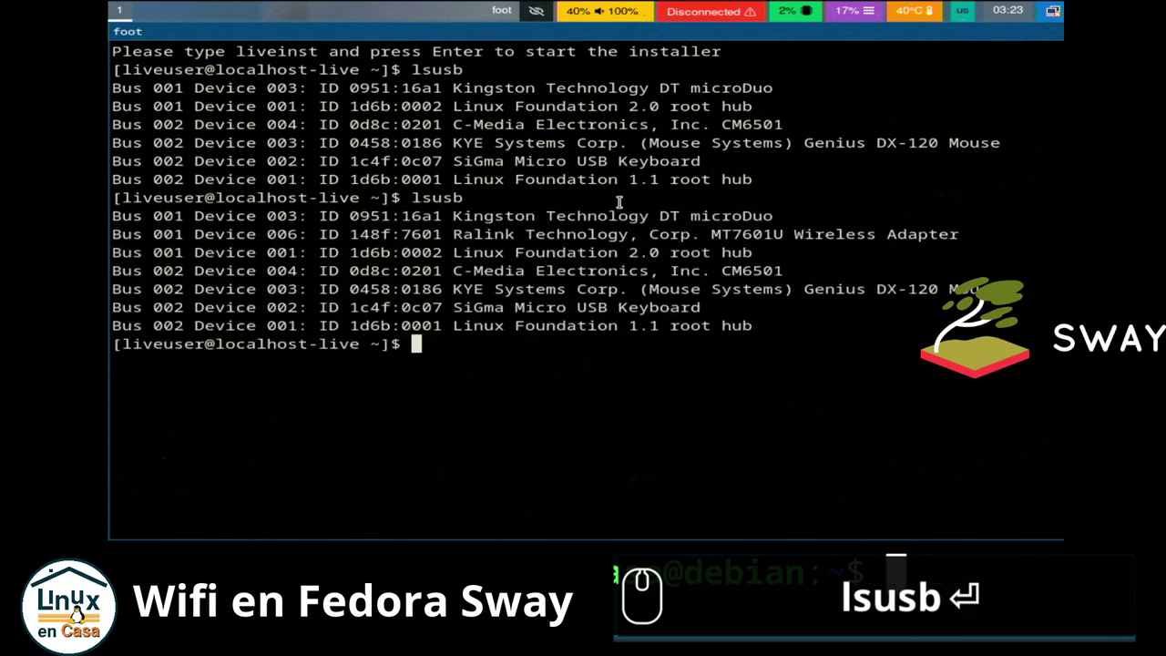
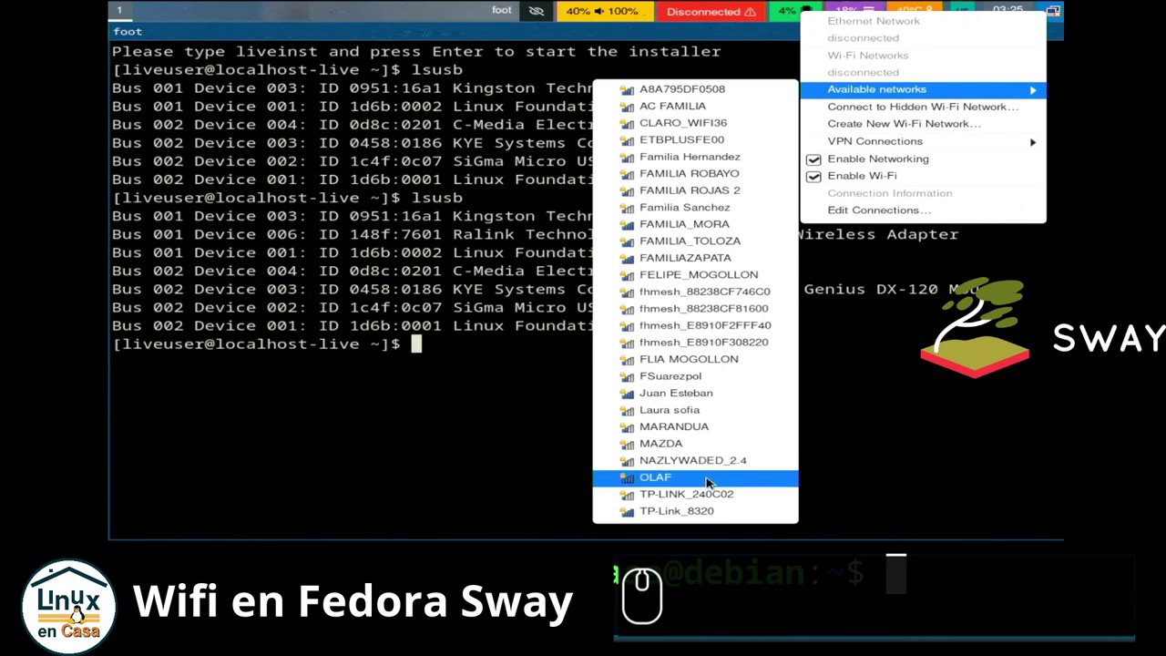
# Step: From the network tray menu, list the available Wi-Fi networks and choose the one to join
pyautogui.click(704, 494)
pyautogui.click(703, 497)
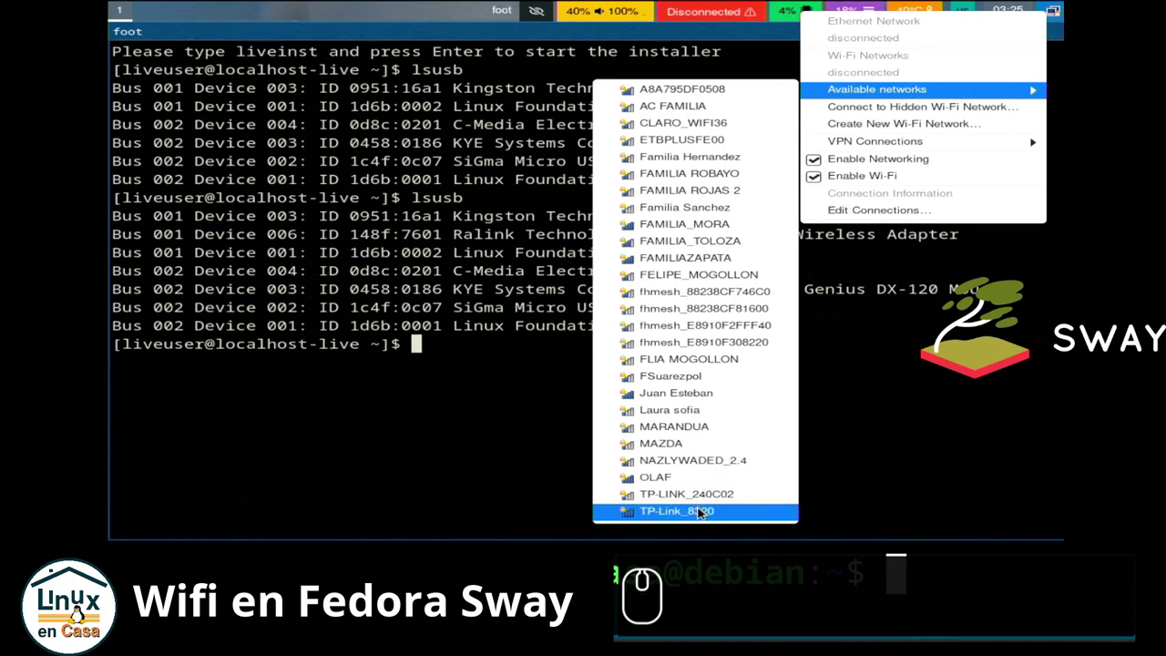
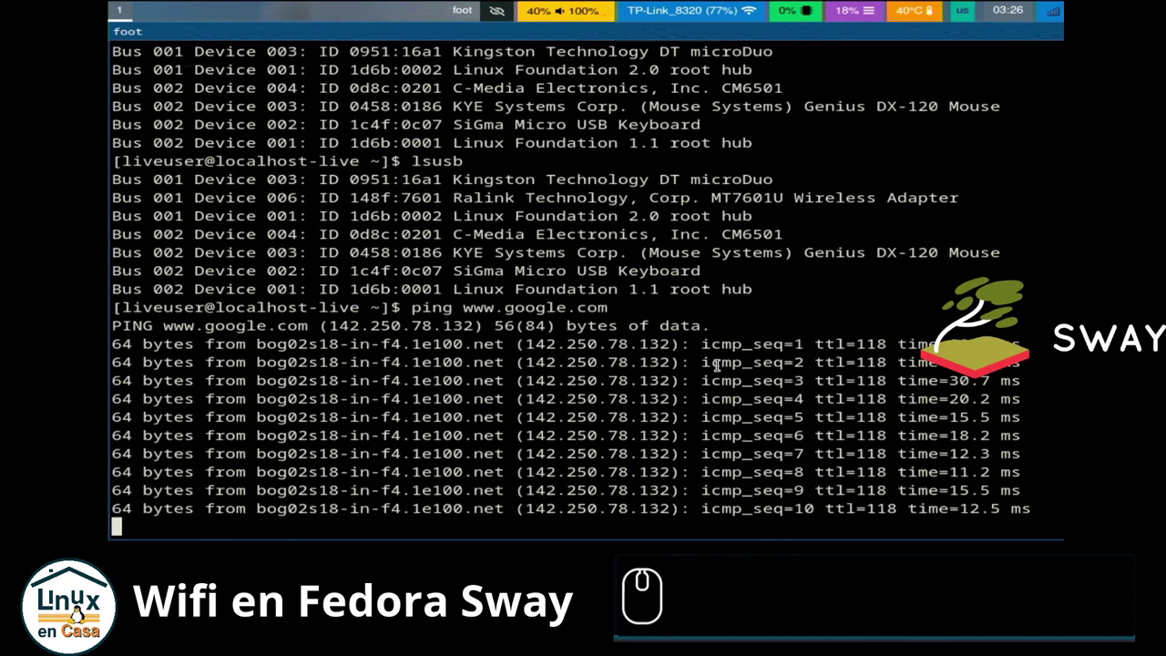
pyautogui.write('www.google.com')
pyautogui.press('Return')
pyautogui.press('Return')
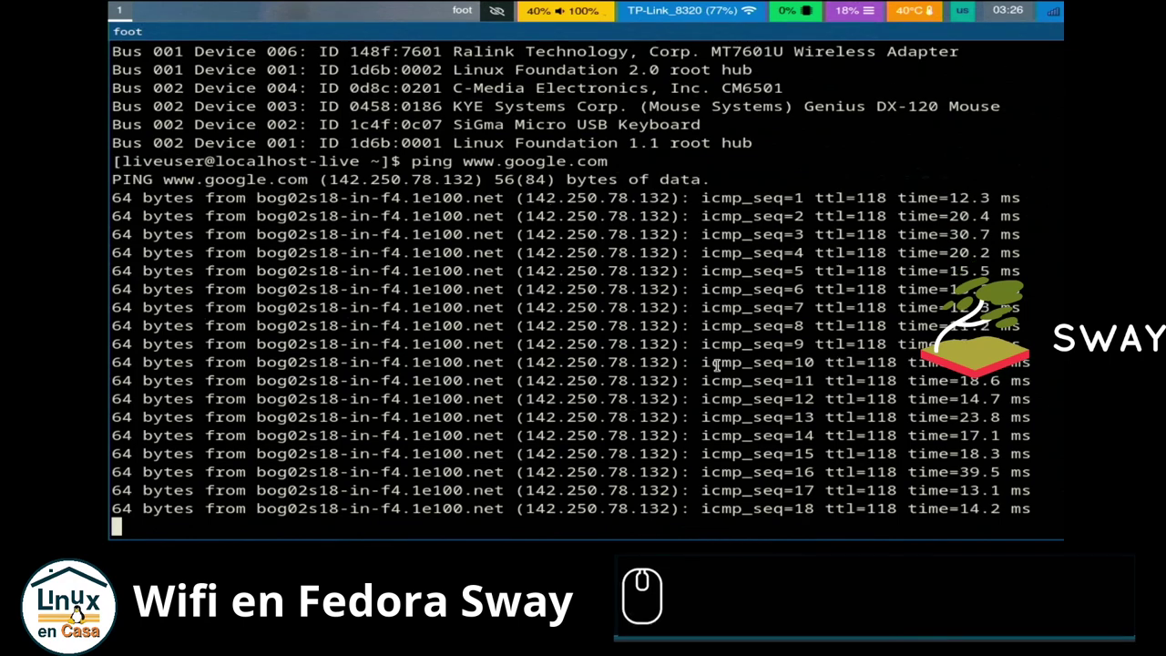
pyautogui.press('ctrl+c')
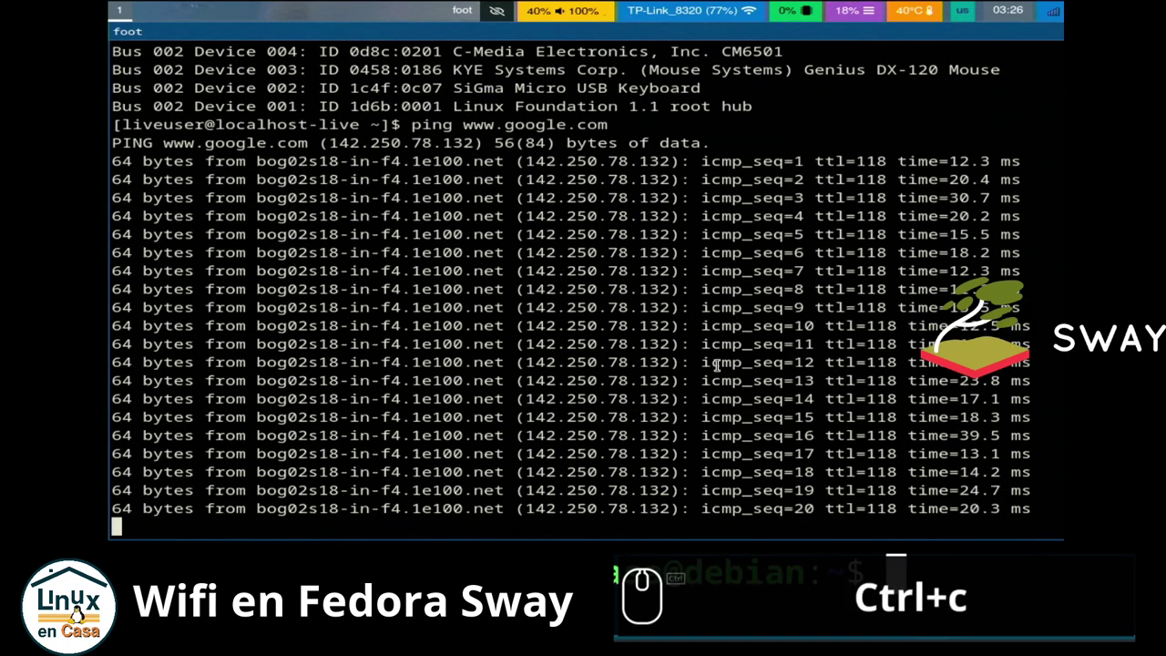